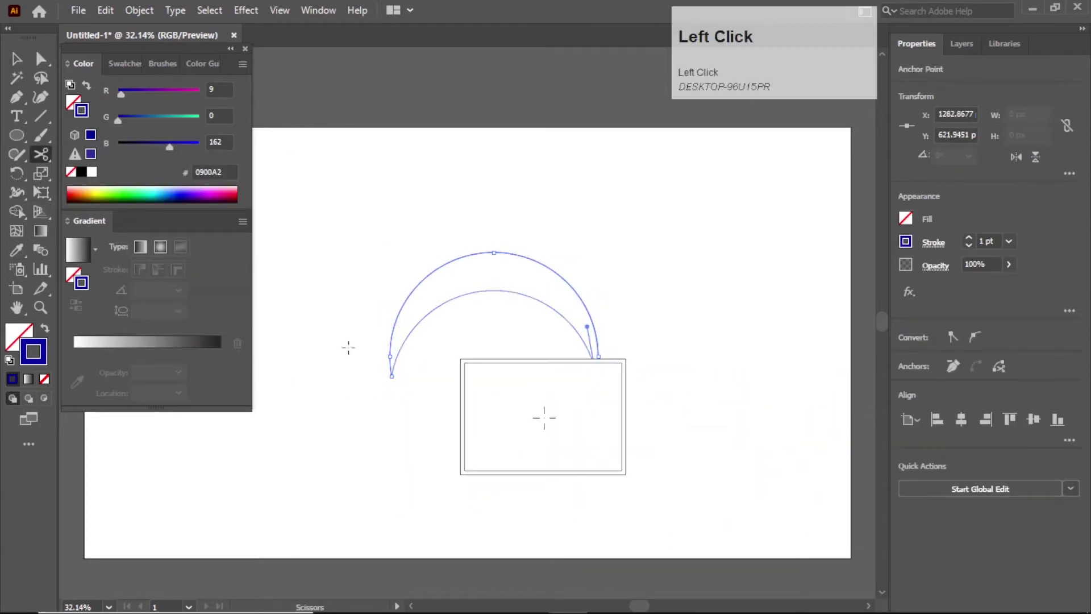
Select both crescent arcs and blend them via Object > Blend > Make
{"action": "left_click", "coordinate": [191, 123]}
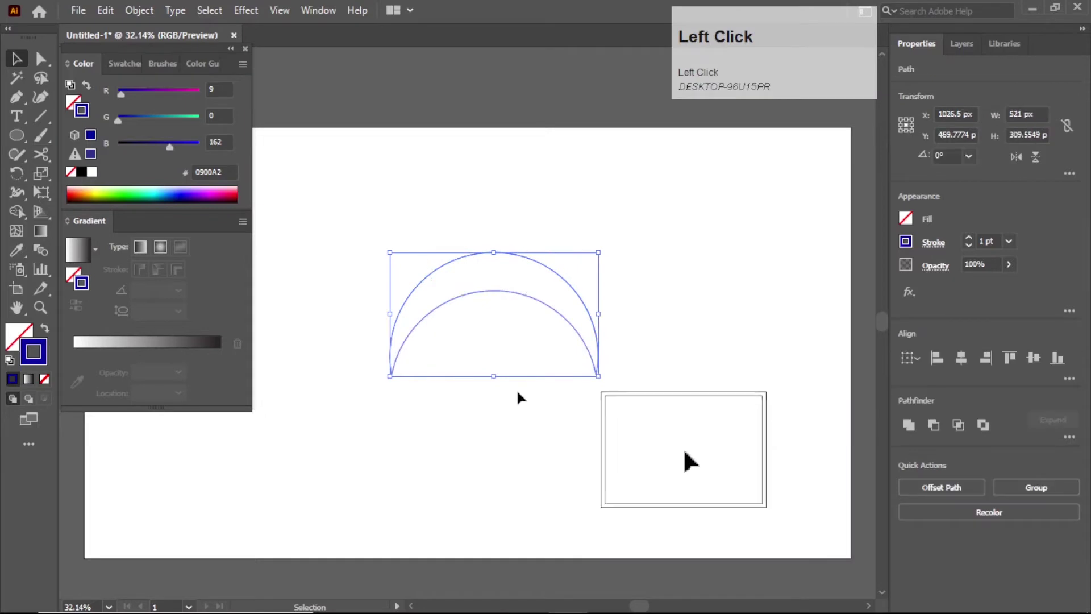
{"action": "left_click", "coordinate": [316, 79]}
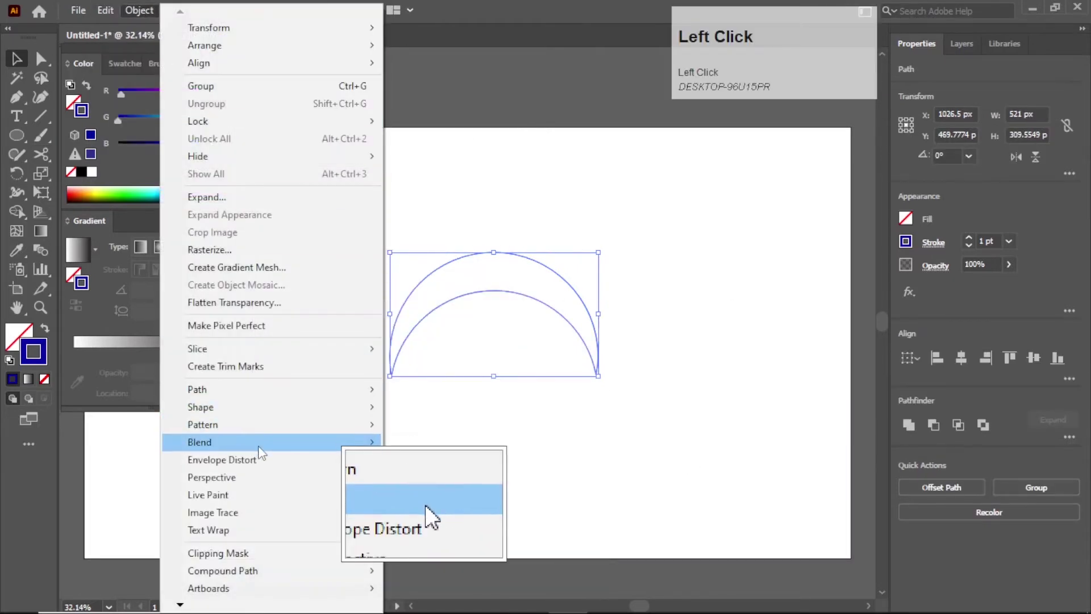
{"action": "left_click", "coordinate": [458, 449]}
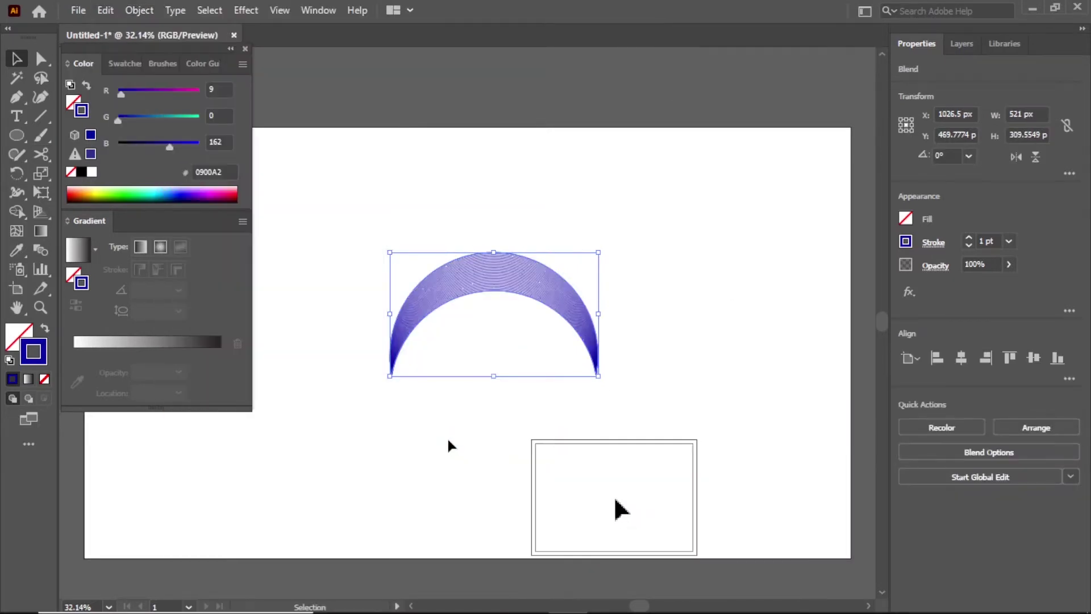
Set the blend spacing to Specified Steps with a count of 19
{"action": "left_click", "coordinate": [211, 321]}
{"action": "scroll", "scroll_direction": "down", "scroll_amount": 3}
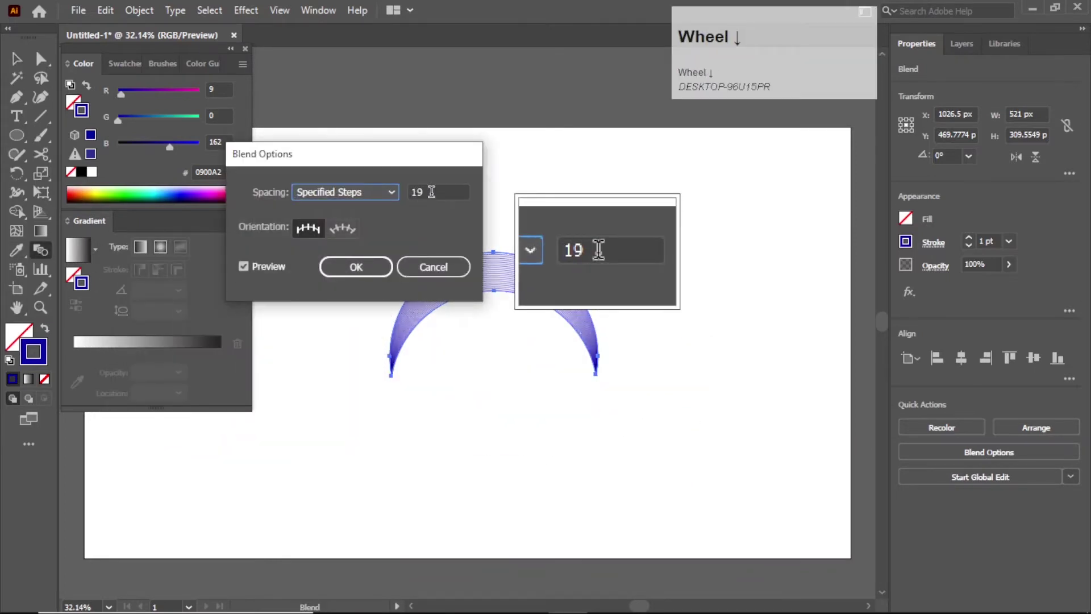
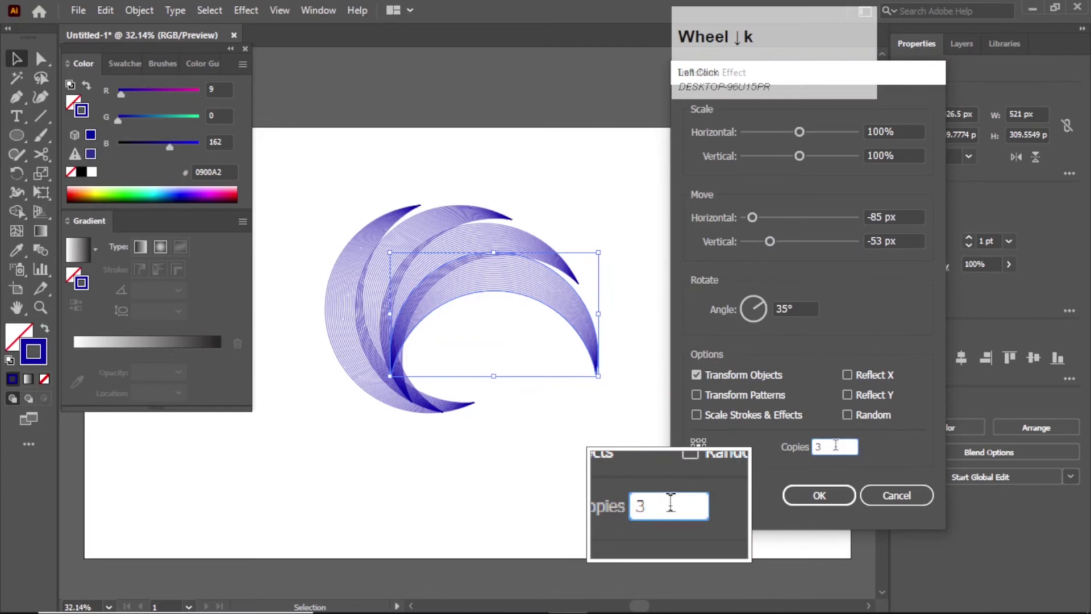
Adjust the Transform values to -94 px, -63 px, 29° angle and 8 copies
{"action": "scroll", "scroll_direction": "up", "scroll_amount": 3}
{"action": "scroll", "scroll_direction": "down", "scroll_amount": 3}
{"action": "scroll", "scroll_direction": "down", "scroll_amount": 3}
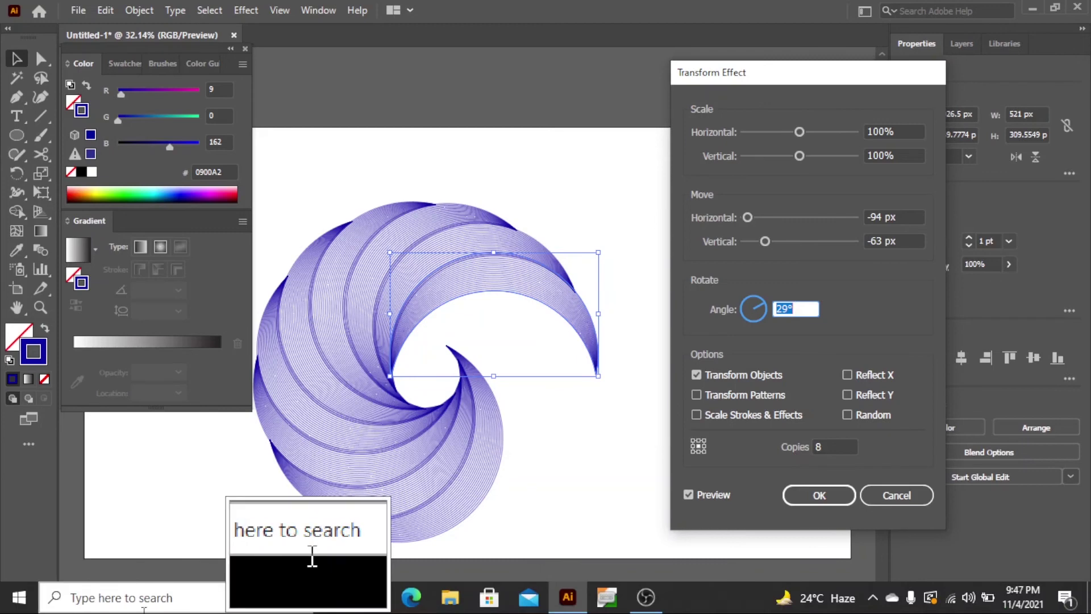